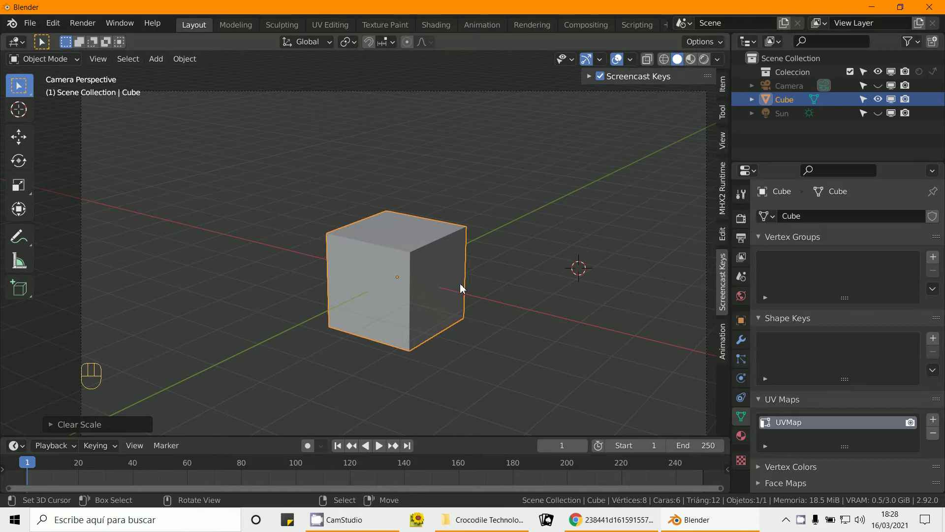
Step: Stretch the default cube along X into a long block
{"action": "key", "text": "KP_0"}
{"action": "key", "text": "KP_0"}
{"action": "left_click_drag", "start_coordinate": [473, 299], "coordinate": [436, 326]}
{"action": "left_click_drag", "start_coordinate": [443, 281], "coordinate": [440, 264]}
{"action": "key", "text": "s"}
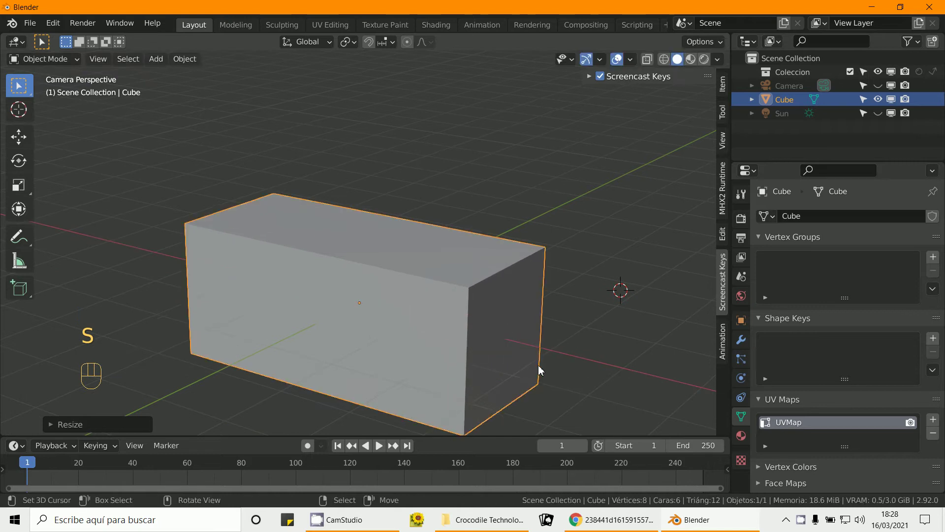
Step: Flatten the block along Z to about 0.41 of its height
{"action": "key", "text": "s"}
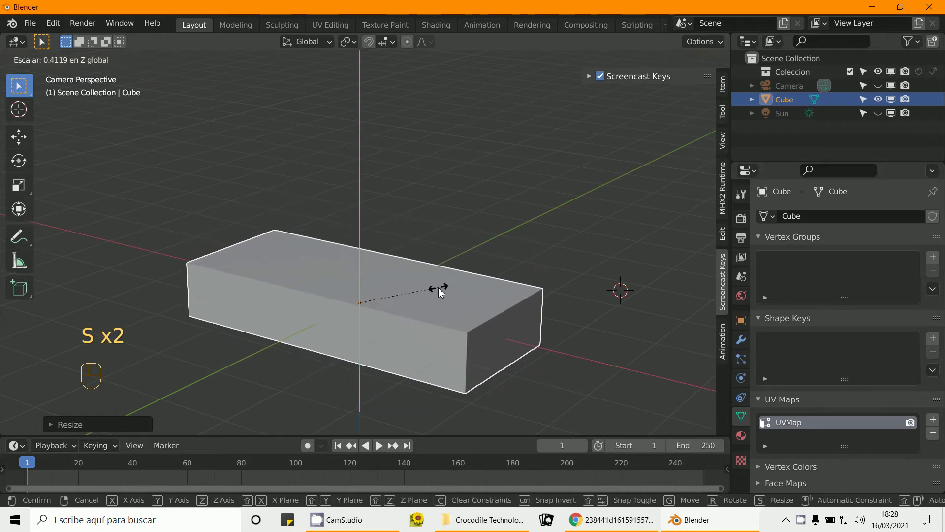
{"action": "left_click_drag", "start_coordinate": [472, 311], "coordinate": [457, 271]}
{"action": "left_click", "coordinate": [457, 271]}
{"action": "key", "text": "n"}
{"action": "key", "text": "n"}
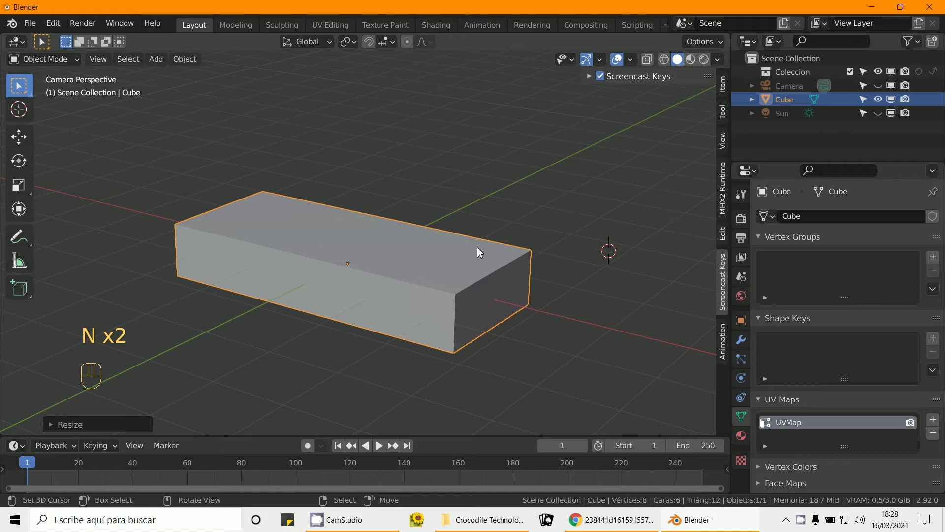
Step: Apply the scale to the box with Ctrl+A so its transforms read 1
{"action": "key", "text": "ctrl+a"}
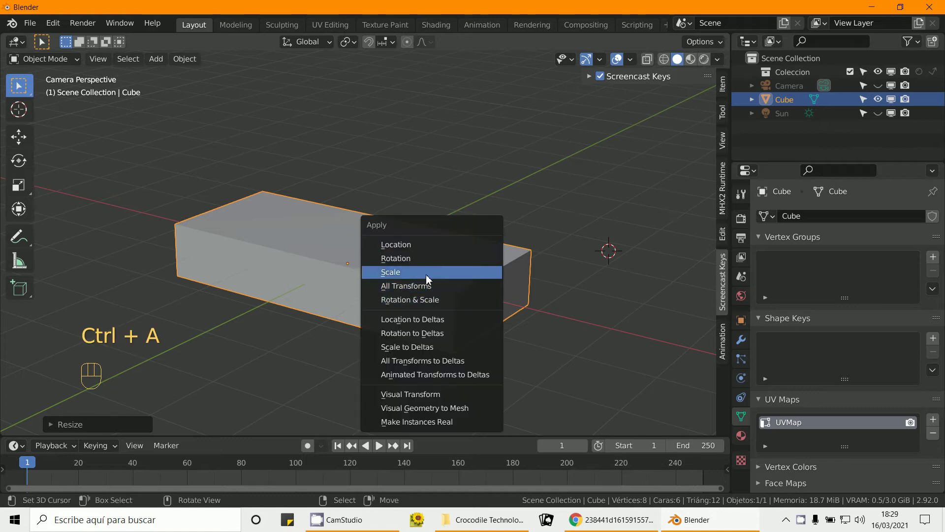
{"action": "left_click_drag", "start_coordinate": [422, 304], "coordinate": [420, 320]}
{"action": "left_click_drag", "start_coordinate": [419, 314], "coordinate": [414, 337]}
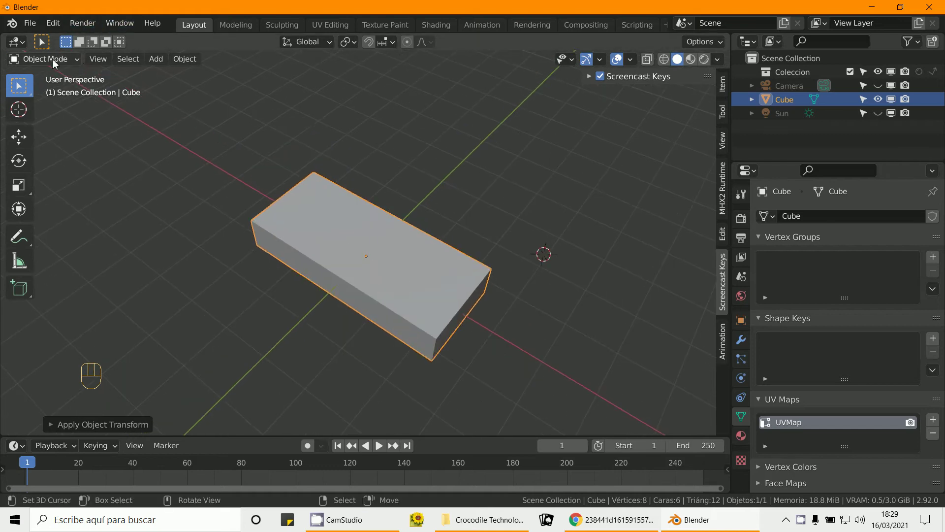
Step: Enter Edit Mode in face select and select the box's top face
{"action": "left_click_drag", "start_coordinate": [57, 62], "coordinate": [53, 85]}
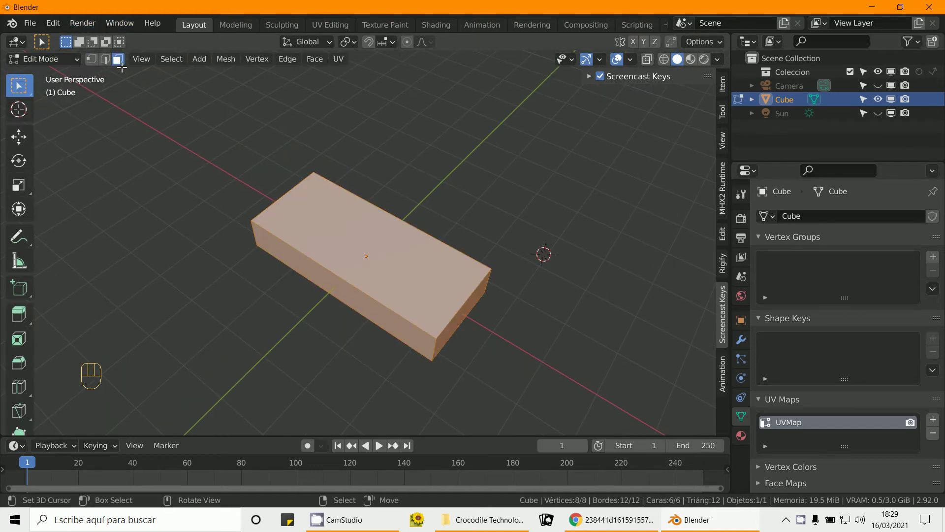
{"action": "left_click", "coordinate": [119, 60]}
{"action": "right_click", "coordinate": [363, 243]}
Step: Inset the top face, leaving a narrow rim around a 4.08 m by 1.38 m inner panel
{"action": "key", "text": "i"}
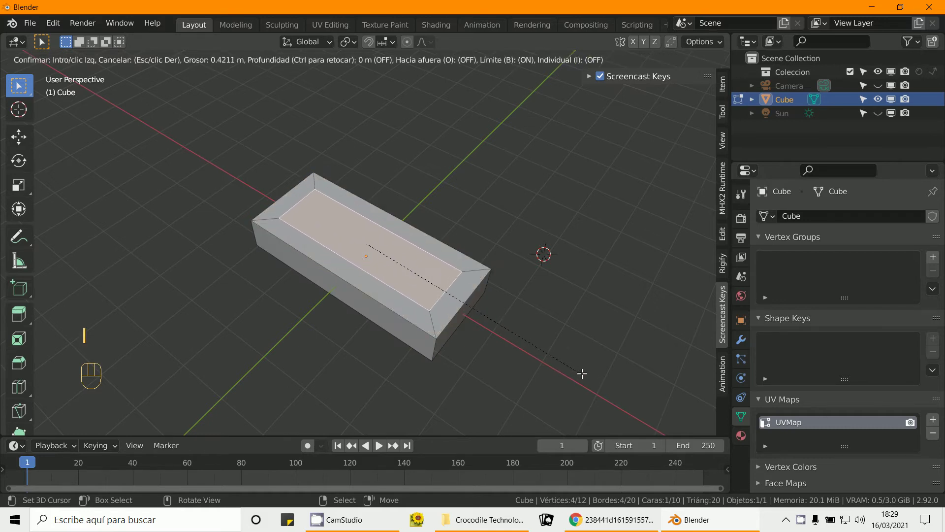
{"action": "left_click_drag", "start_coordinate": [547, 375], "coordinate": [522, 374]}
{"action": "left_click_drag", "start_coordinate": [501, 332], "coordinate": [461, 253]}
{"action": "left_click_drag", "start_coordinate": [463, 313], "coordinate": [449, 290]}
{"action": "middle_click", "coordinate": [422, 326]}
{"action": "middle_click", "coordinate": [449, 331]}
{"action": "middle_click", "coordinate": [435, 322]}
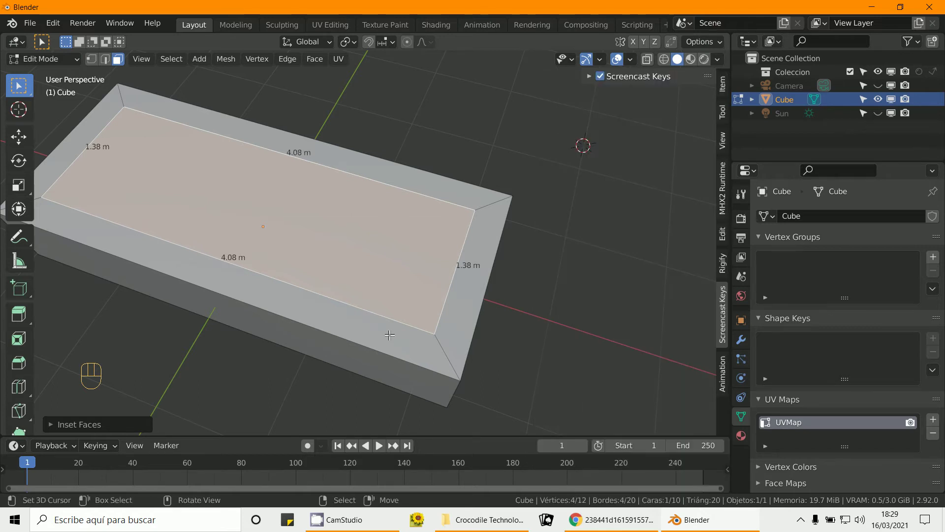
Step: In edge select, preview a loop cut position on the box
{"action": "key", "text": "a"}
{"action": "key", "text": "a"}
{"action": "left_click_drag", "start_coordinate": [405, 352], "coordinate": [419, 360]}
{"action": "left_click", "coordinate": [419, 360]}
{"action": "left_click_drag", "start_coordinate": [421, 350], "coordinate": [446, 329]}
{"action": "left_click", "coordinate": [433, 335]}
Step: Add a loop cut across the inset top panel, splitting it into two 2.04 m halves
{"action": "key", "text": "ctrl+r"}
{"action": "middle_click", "coordinate": [379, 346]}
{"action": "left_click", "coordinate": [379, 346]}
{"action": "left_click_drag", "start_coordinate": [383, 284], "coordinate": [439, 267]}
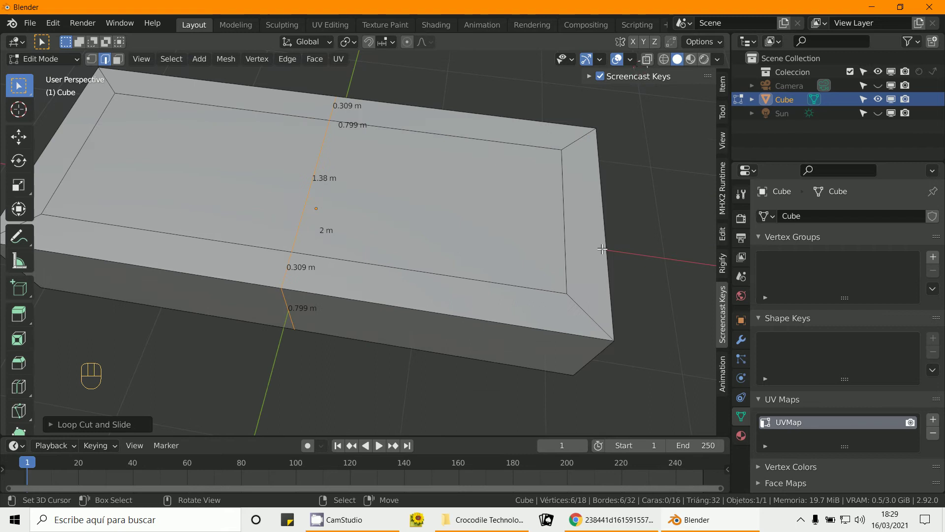
{"action": "key", "text": "ctrl+r"}
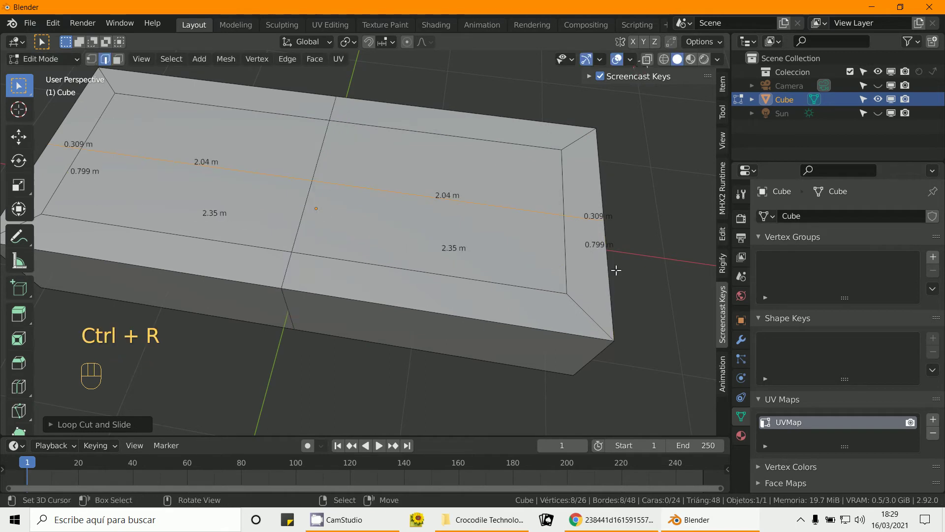
{"action": "left_click", "coordinate": [575, 268]}
{"action": "middle_click", "coordinate": [507, 269]}
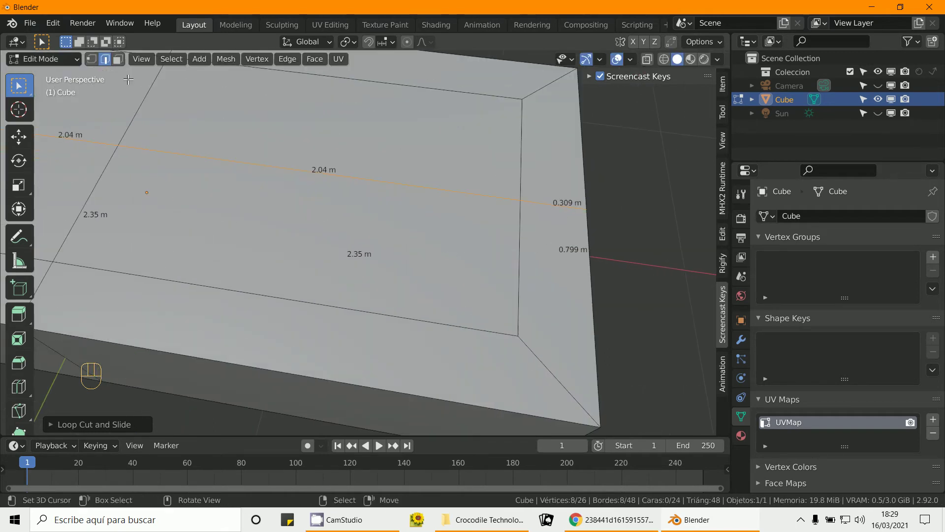
{"action": "left_click", "coordinate": [109, 65]}
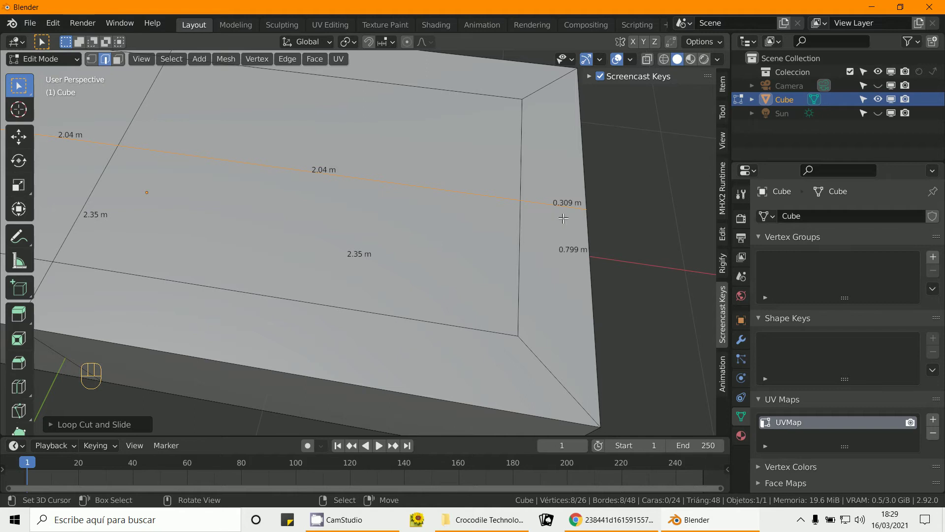
{"action": "right_click", "coordinate": [564, 202]}
{"action": "left_click_drag", "start_coordinate": [609, 257], "coordinate": [574, 264]}
{"action": "middle_click", "coordinate": [463, 270]}
{"action": "right_click", "coordinate": [310, 225]}
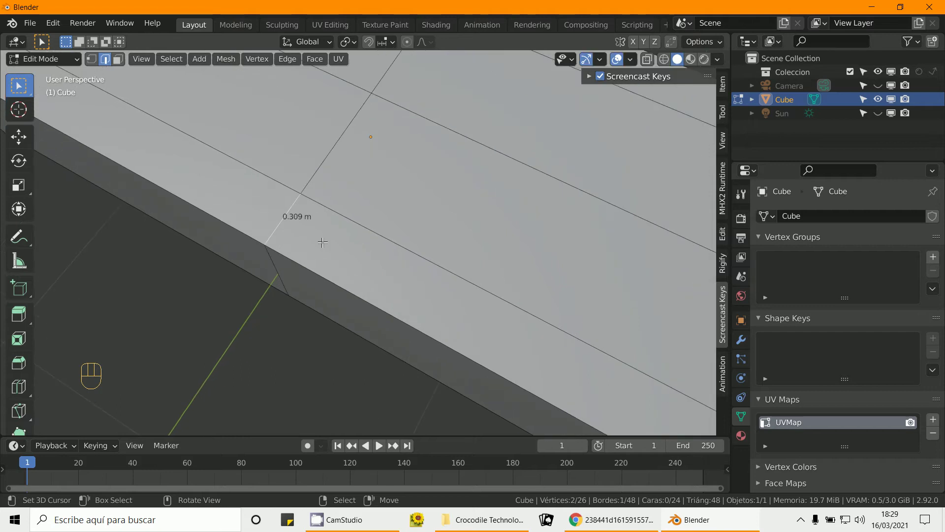
{"action": "left_click_drag", "start_coordinate": [416, 262], "coordinate": [405, 289]}
{"action": "left_click_drag", "start_coordinate": [415, 241], "coordinate": [439, 139]}
{"action": "left_click_drag", "start_coordinate": [314, 293], "coordinate": [327, 250]}
{"action": "right_click", "coordinate": [271, 297]}
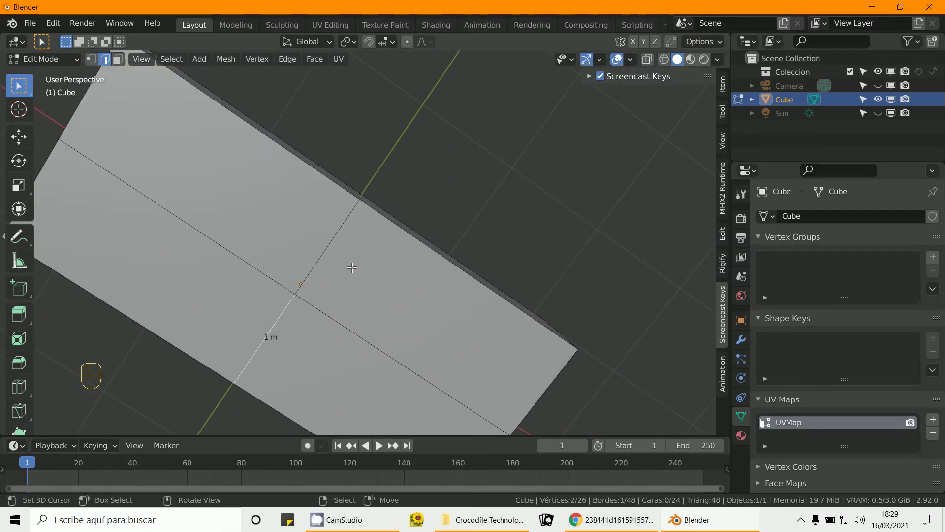
{"action": "left_click", "coordinate": [56, 67]}
{"action": "key", "text": "n"}
{"action": "key", "text": "n"}
{"action": "key", "text": "n"}
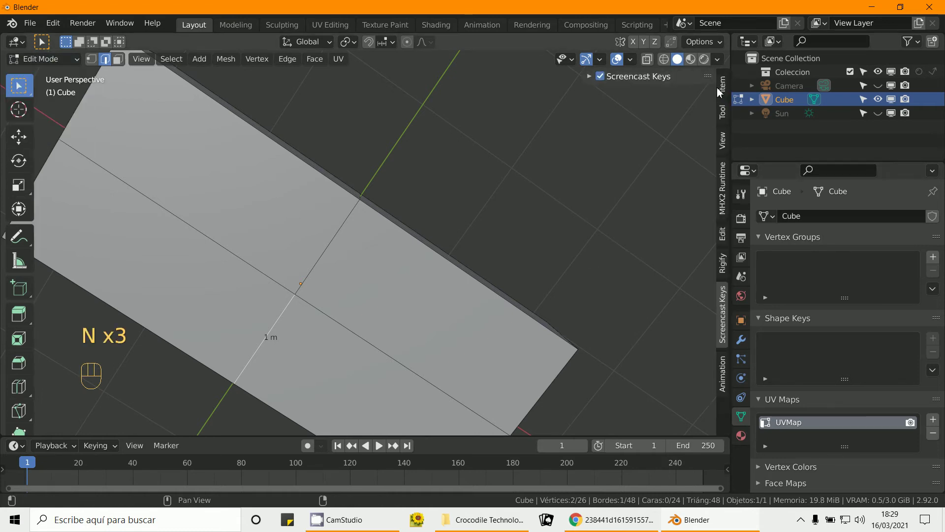
Step: Check the box's 4.69 × 2 × 0.799 m dimensions in the sidebar and return to Edit Mode
{"action": "double_click", "coordinate": [735, 88]}
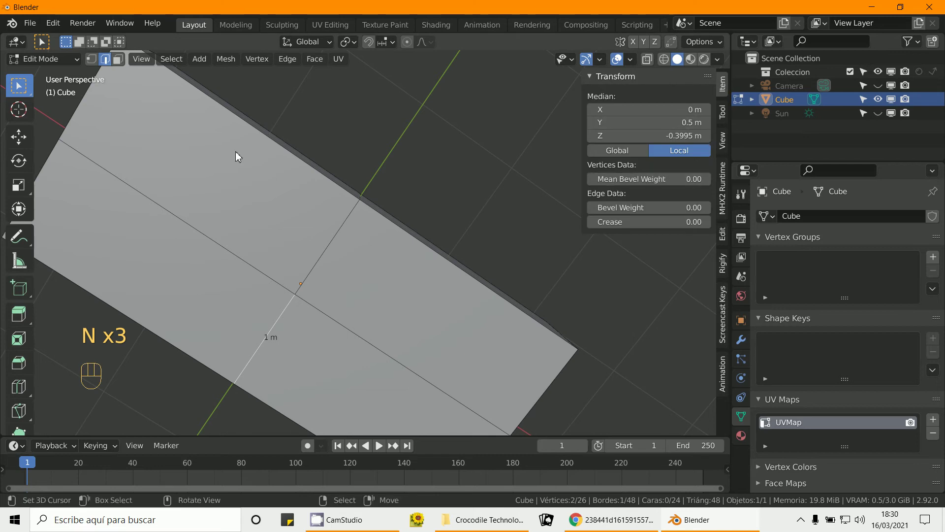
{"action": "left_click_drag", "start_coordinate": [40, 64], "coordinate": [46, 78]}
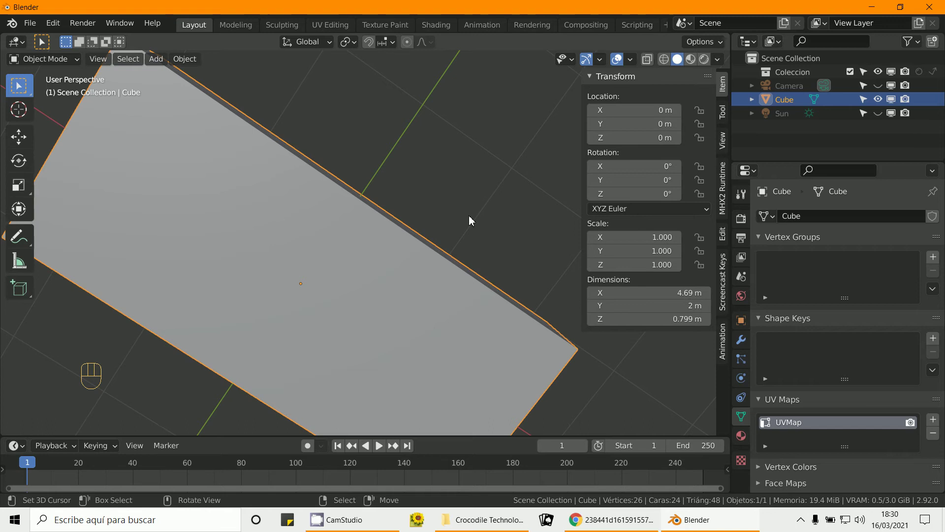
{"action": "key", "text": "ctrl+a"}
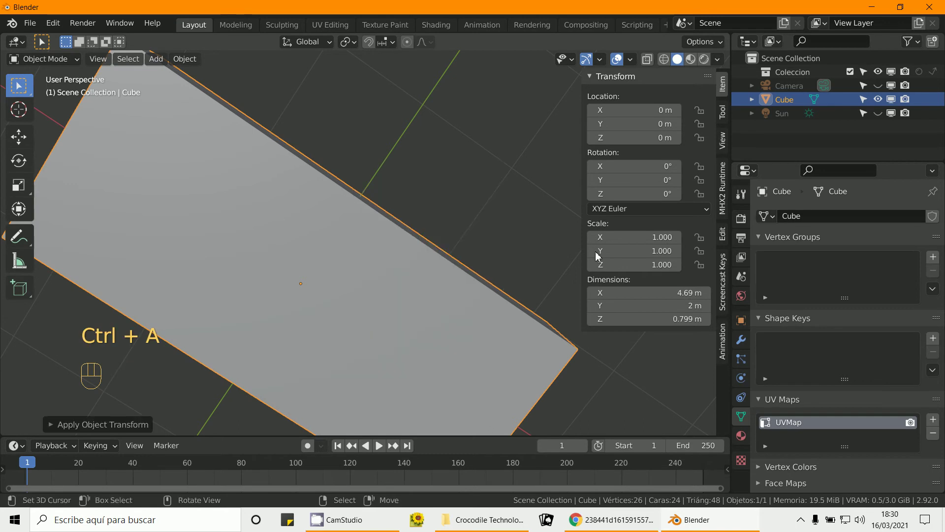
{"action": "left_click_drag", "start_coordinate": [327, 261], "coordinate": [338, 288]}
{"action": "left_click_drag", "start_coordinate": [347, 298], "coordinate": [296, 256]}
Step: Inset one half of the top panel again, leaving an inner panel about 1.87 m by 0.528 m
{"action": "left_click", "coordinate": [52, 82]}
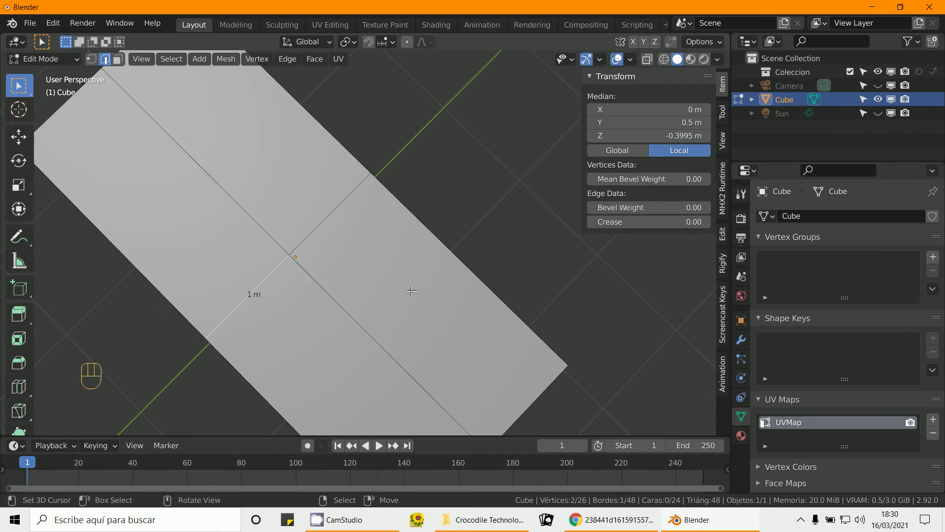
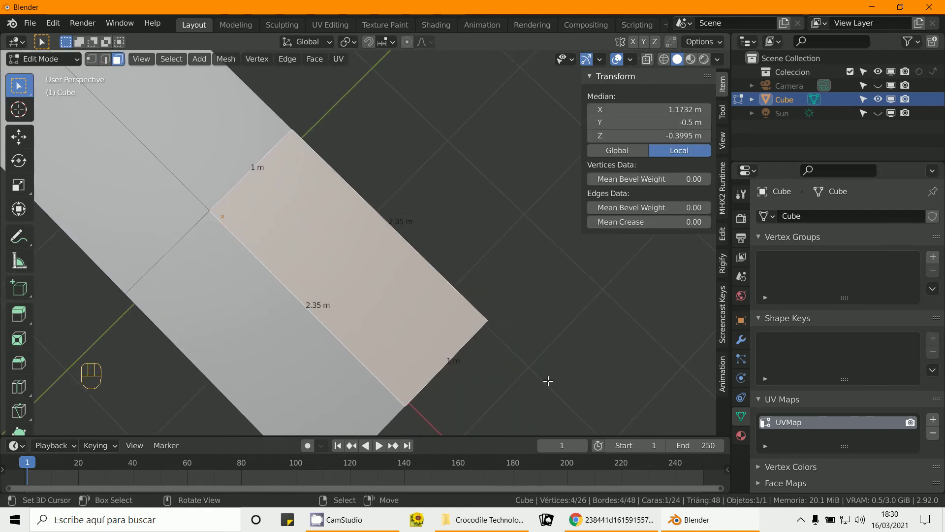
{"action": "key", "text": "|"}
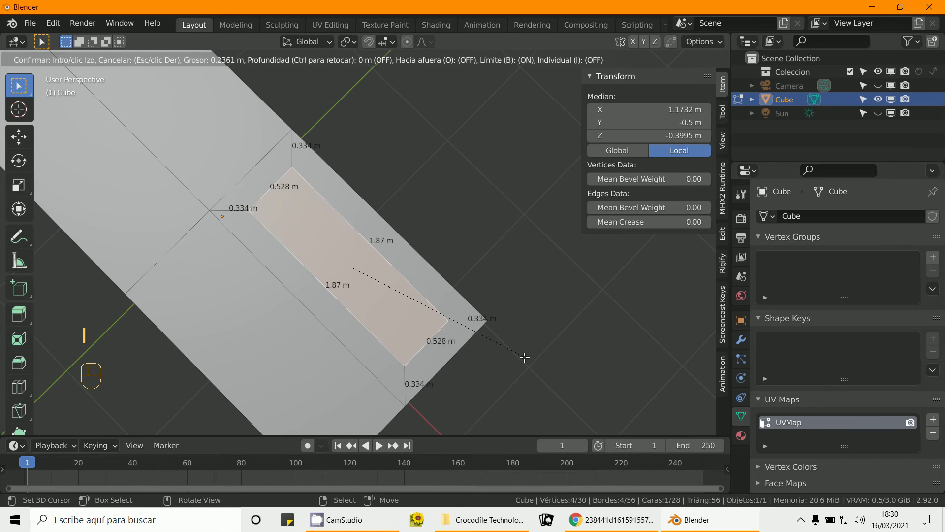
{"action": "left_click_drag", "start_coordinate": [507, 352], "coordinate": [502, 316]}
{"action": "left_click_drag", "start_coordinate": [479, 322], "coordinate": [497, 314]}
{"action": "left_click_drag", "start_coordinate": [437, 319], "coordinate": [412, 300]}
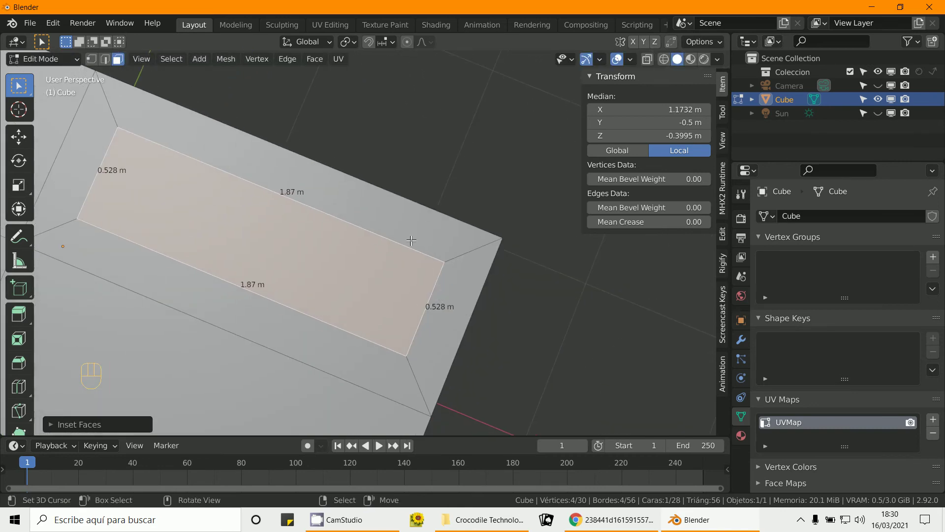
{"action": "middle_click", "coordinate": [448, 309]}
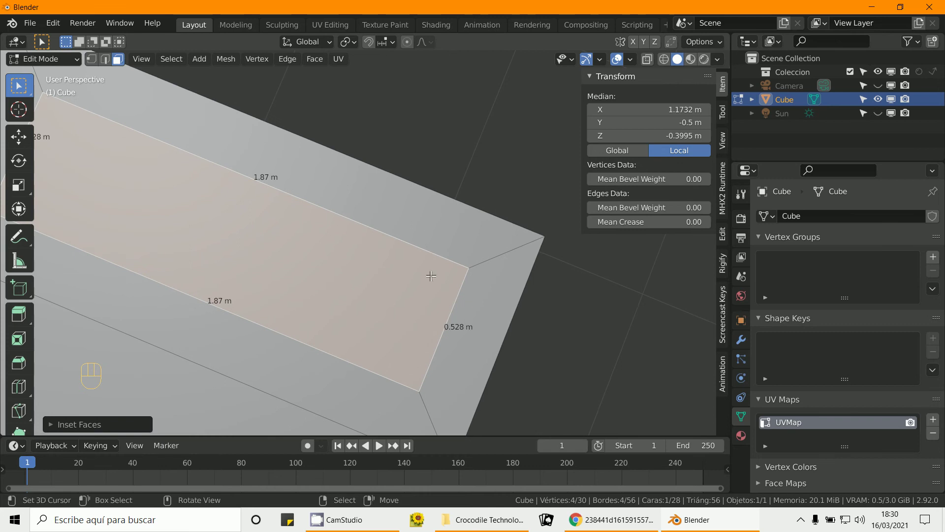
{"action": "left_click_drag", "start_coordinate": [426, 307], "coordinate": [401, 283]}
{"action": "middle_click", "coordinate": [401, 295]}
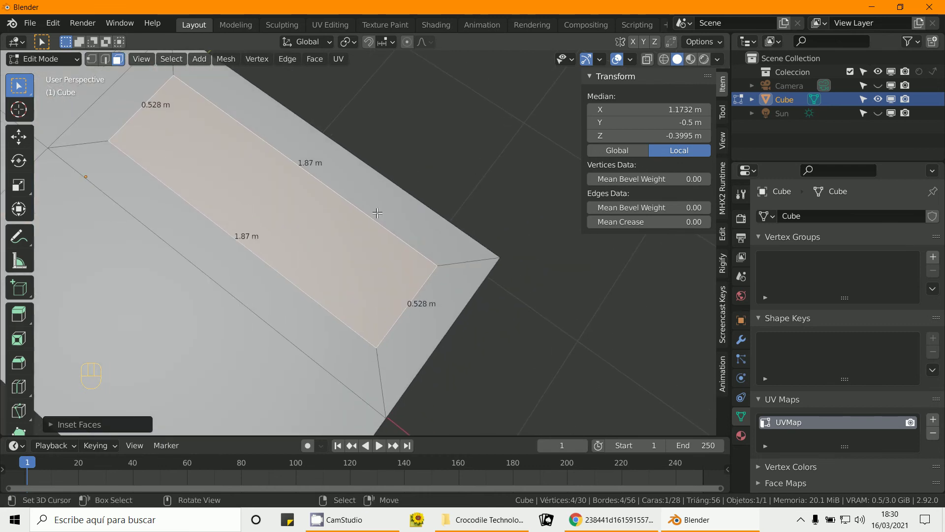
Step: In edge select, start loop cuts running along the box through the second panel
{"action": "key", "text": "ctrl+5"}
{"action": "key", "text": "ctrl+5"}
{"action": "key", "text": "ctrl+5"}
{"action": "key", "text": "ctrl+r"}
{"action": "key", "text": "ctrl+r"}
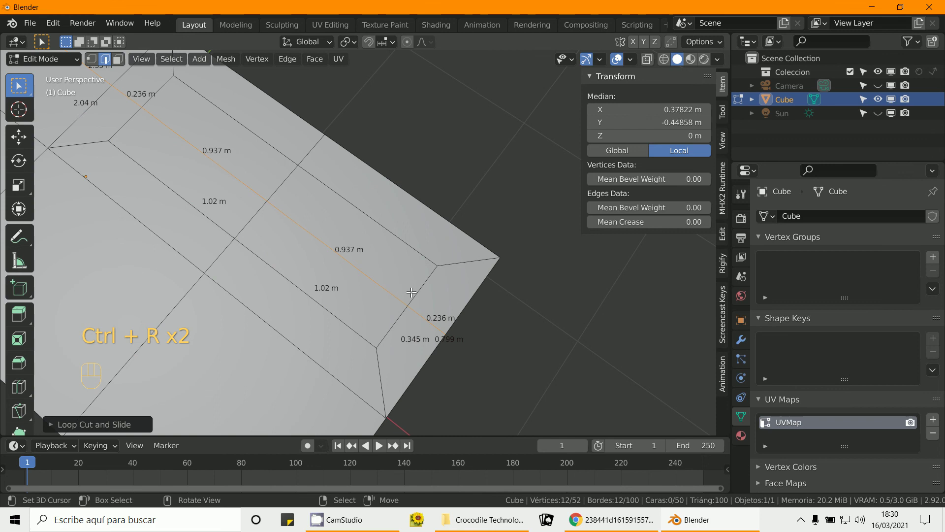
Step: Place the loop cuts and measure about 0.236 m across the inner panel's border
{"action": "right_click", "coordinate": [428, 323]}
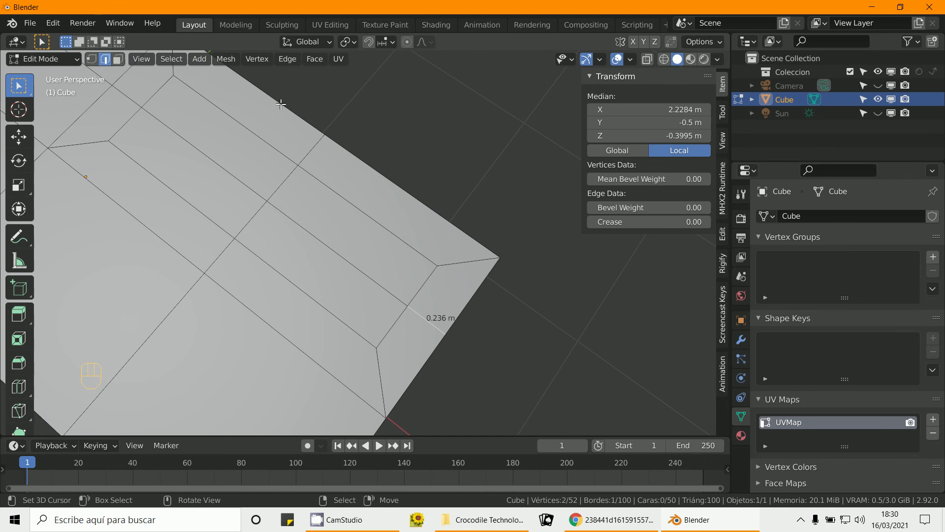
{"action": "right_click", "coordinate": [305, 147]}
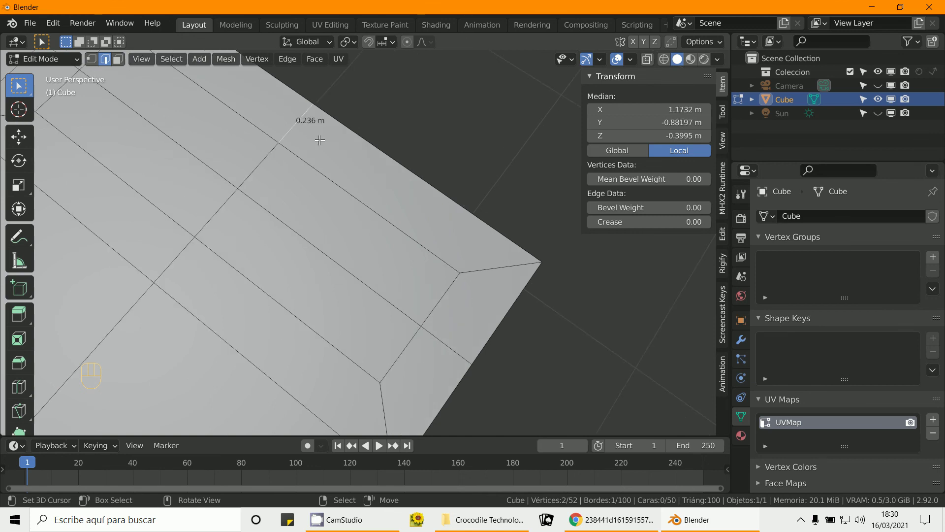
{"action": "middle_click", "coordinate": [341, 277]}
{"action": "left_click_drag", "start_coordinate": [348, 270], "coordinate": [285, 231]}
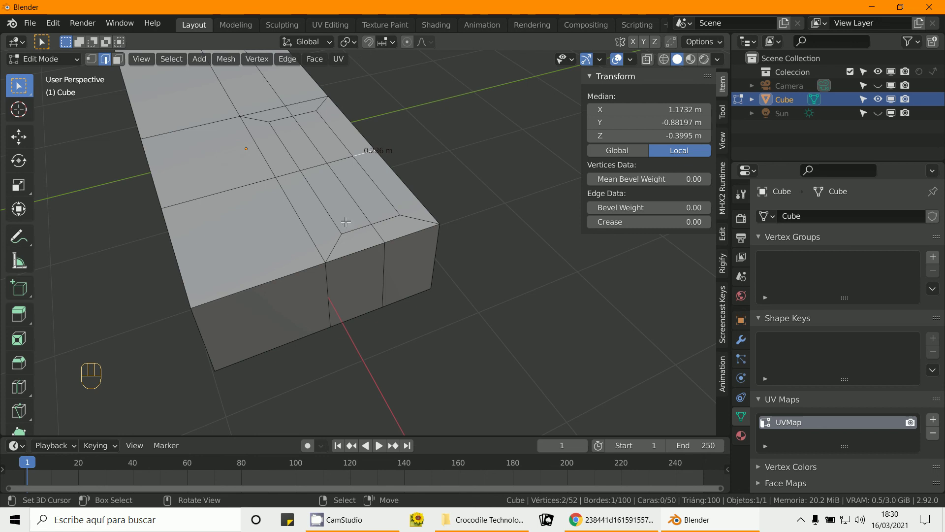
{"action": "middle_click", "coordinate": [319, 263]}
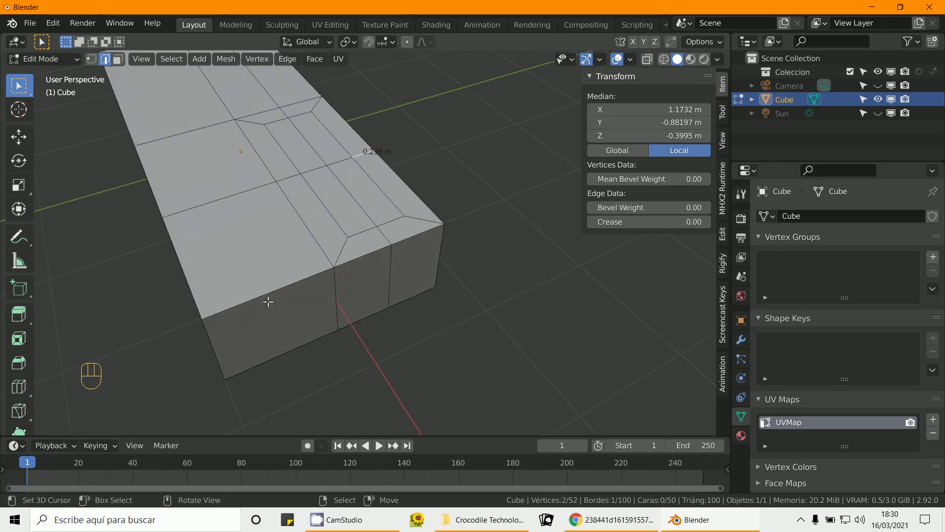